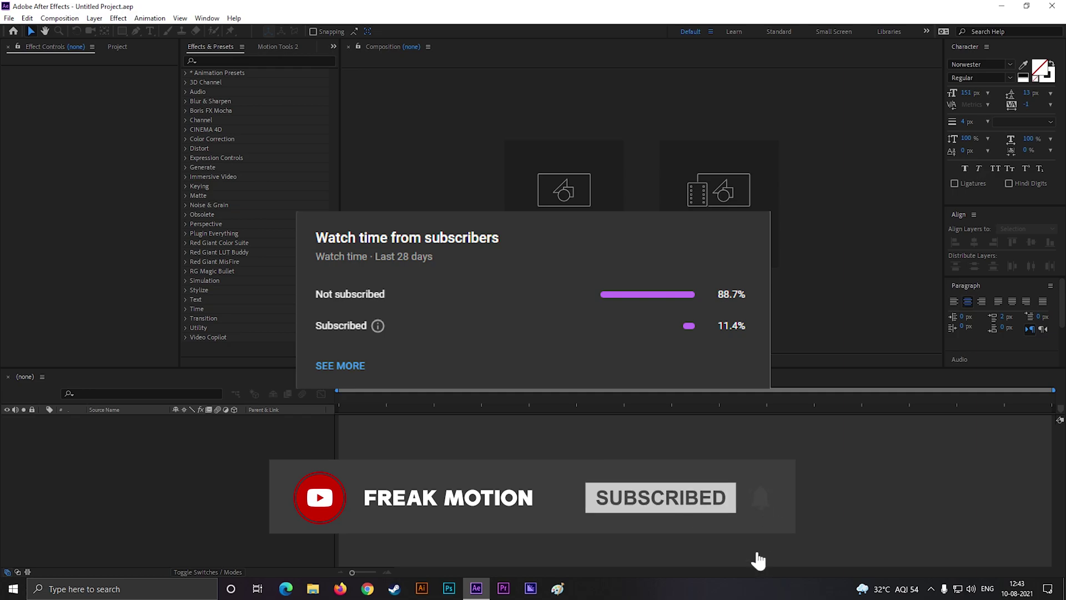
- Create an HDTV 1080 composition named 'Creative typo'
{"action": "left_click", "coordinate": [543, 222]}
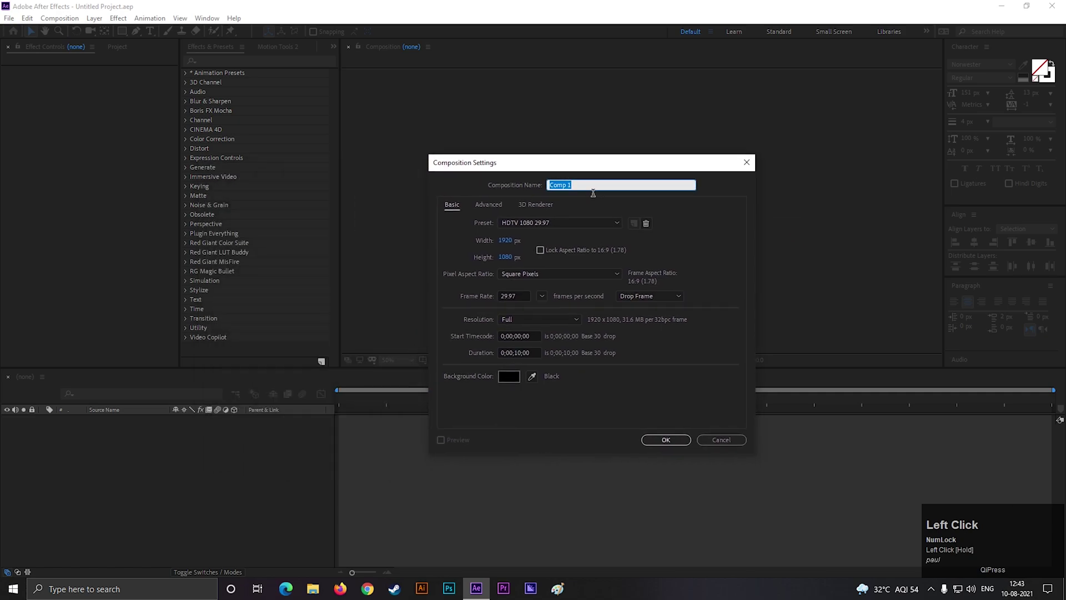
{"action": "type", "text": "eative"}
{"action": "key", "text": "space"}
{"action": "type", "text": "ypo"}
{"action": "left_click", "coordinate": [589, 415]}
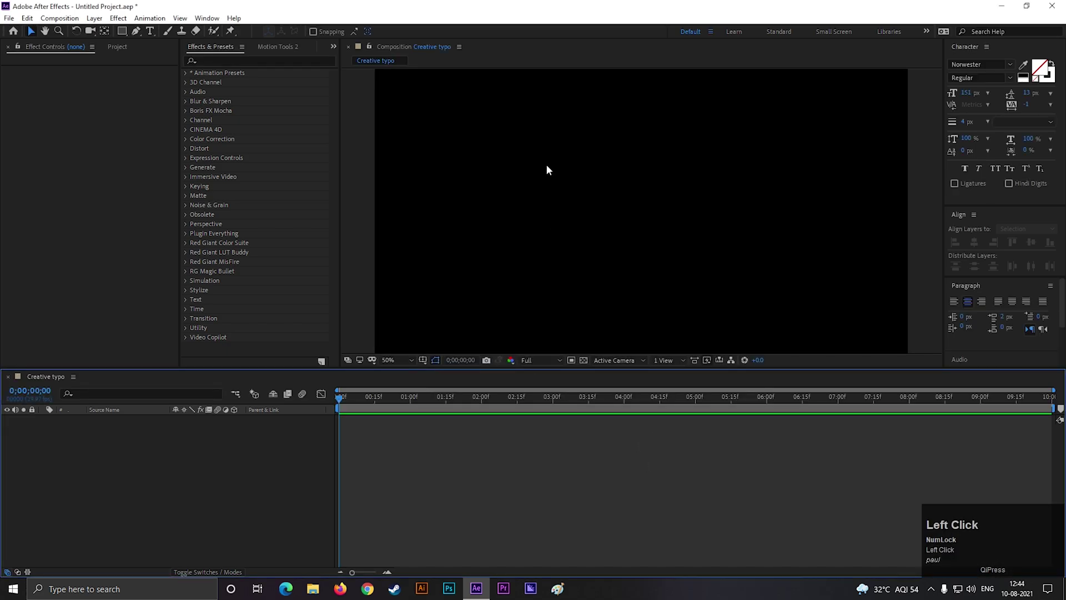
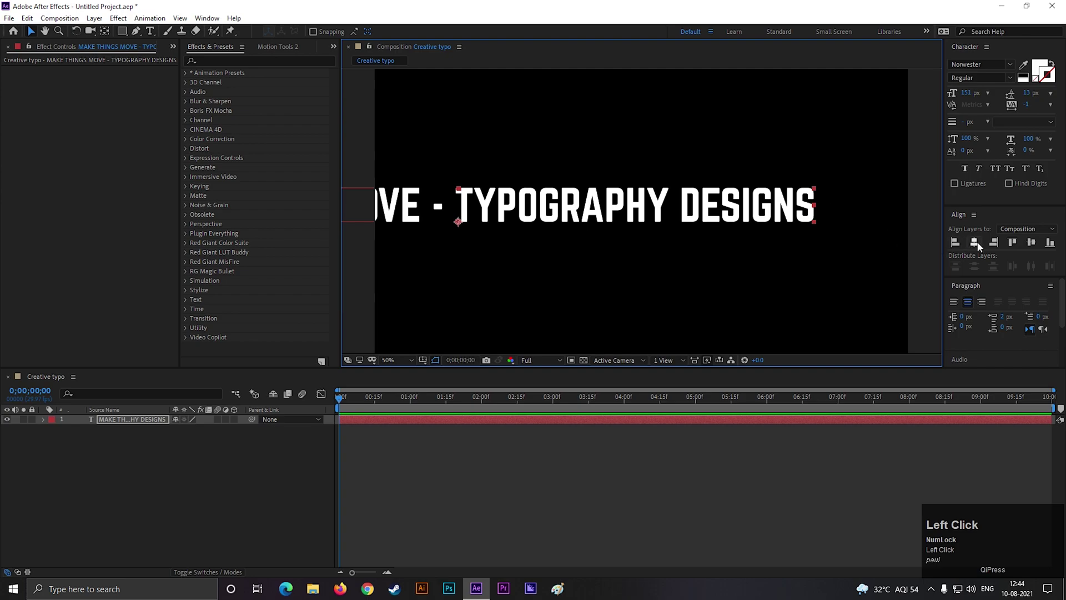
- Centre the 'MAKE THINGS MOVE - TYPOGRAPHY DESIGNS' text layer horizontally and vertically in frame
{"action": "scroll", "scroll_direction": "down", "scroll_amount": 3}
{"action": "scroll", "scroll_direction": "up", "scroll_amount": 3}
{"action": "scroll", "scroll_direction": "down", "scroll_amount": 3}
{"action": "left_click_drag", "start_coordinate": [822, 206], "coordinate": [653, 246]}
{"action": "scroll", "scroll_direction": "up", "scroll_amount": 3}
{"action": "left_click", "coordinate": [972, 247]}
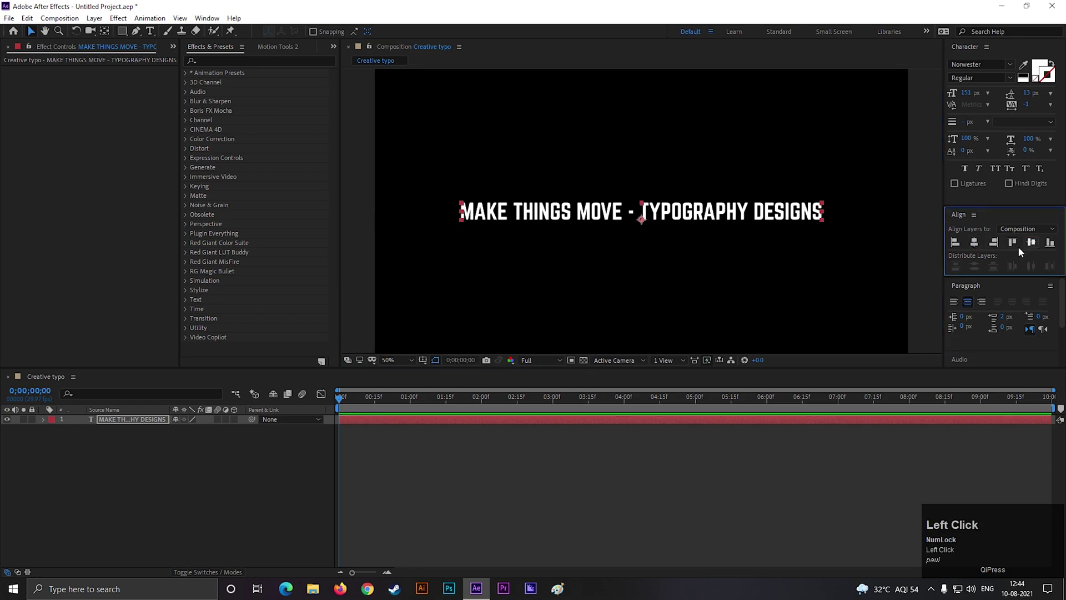
- Choose the Ellipse tool from the mask shapes to draw a circular mask on the text
{"action": "scroll", "scroll_direction": "down", "scroll_amount": 3}
{"action": "scroll", "scroll_direction": "up", "scroll_amount": 3}
{"action": "left_click", "coordinate": [645, 220]}
{"action": "left_click", "coordinate": [126, 33]}
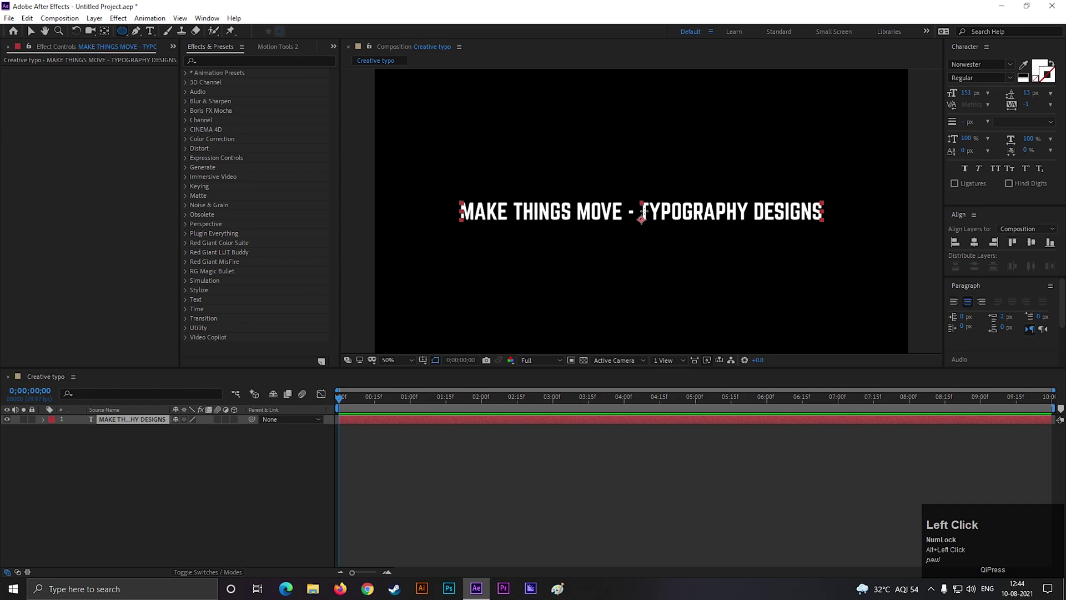
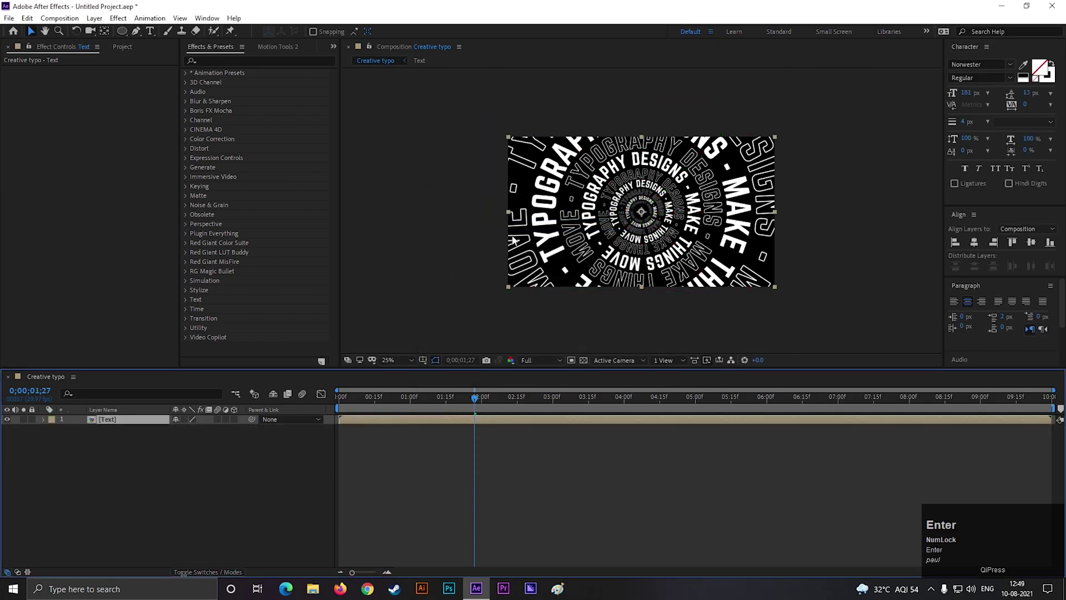
- Keyframe the Text ring layer's scale up to 152 percent at the 5-second point
{"action": "left_click", "coordinate": [203, 453]}
{"action": "left_click_drag", "start_coordinate": [342, 403], "coordinate": [97, 434]}
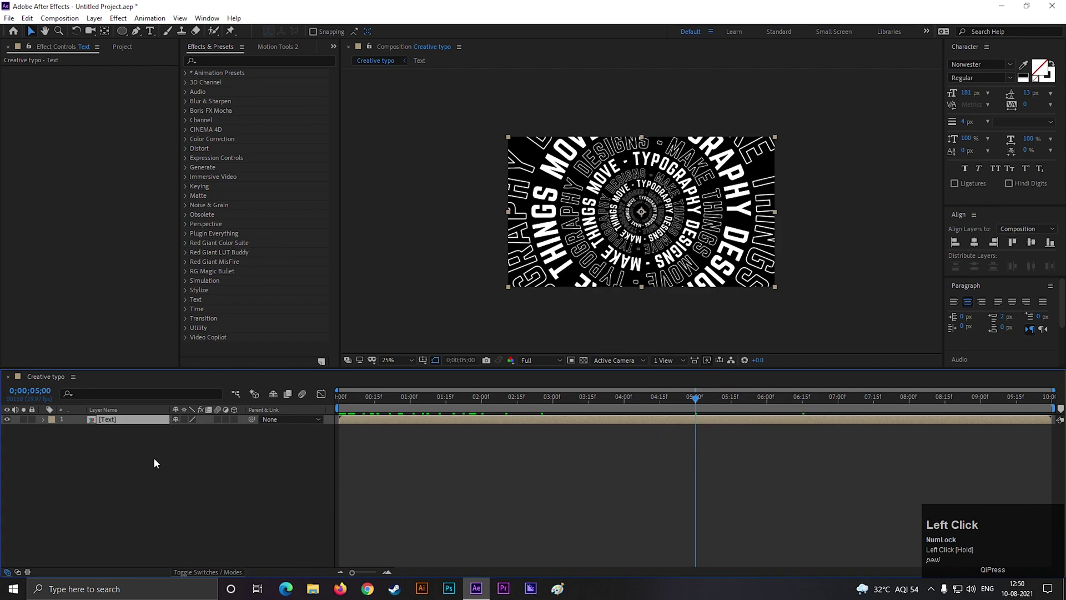
{"action": "key", "text": "s"}
{"action": "left_click_drag", "start_coordinate": [75, 434], "coordinate": [678, 451]}
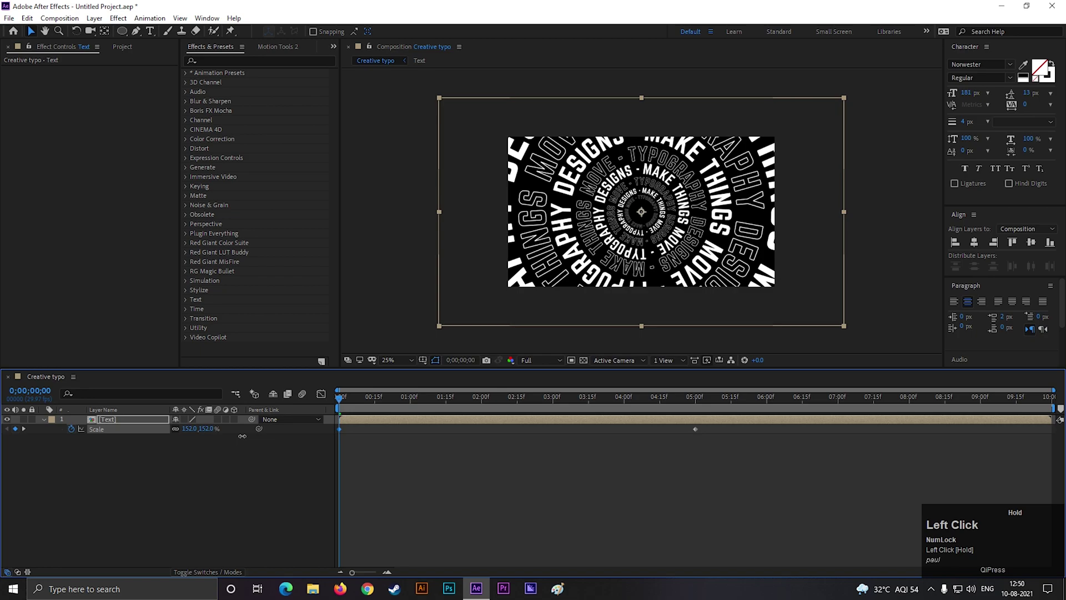
- Preview the zoom animation, scrubbing to just before the 6-second mark
{"action": "key", "text": "space"}
{"action": "left_click", "coordinate": [682, 450]}
{"action": "left_click_drag", "start_coordinate": [852, 438], "coordinate": [394, 466]}
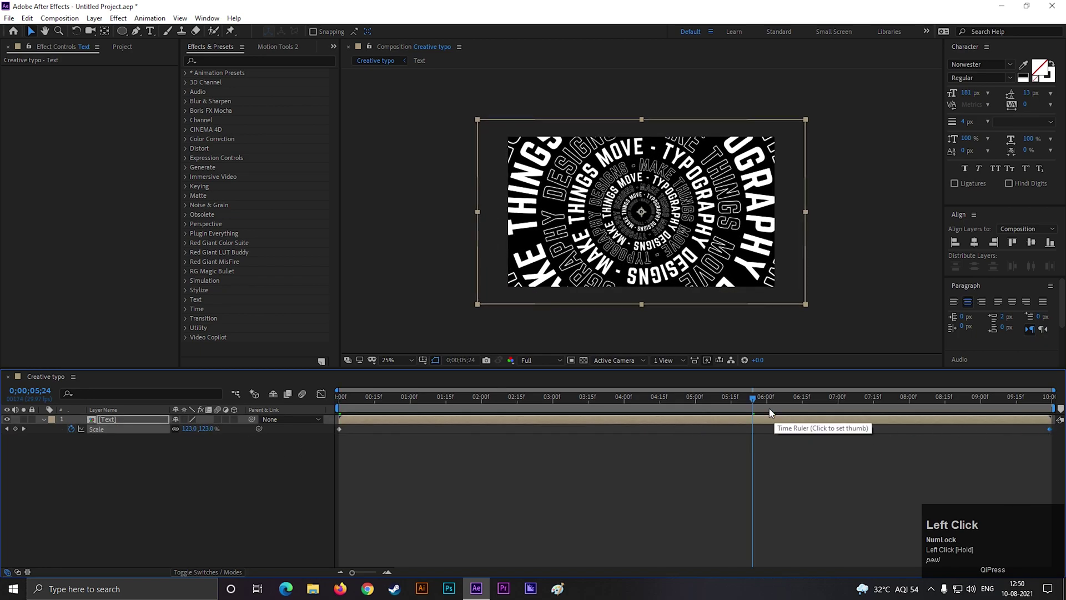
{"action": "key", "text": "space"}
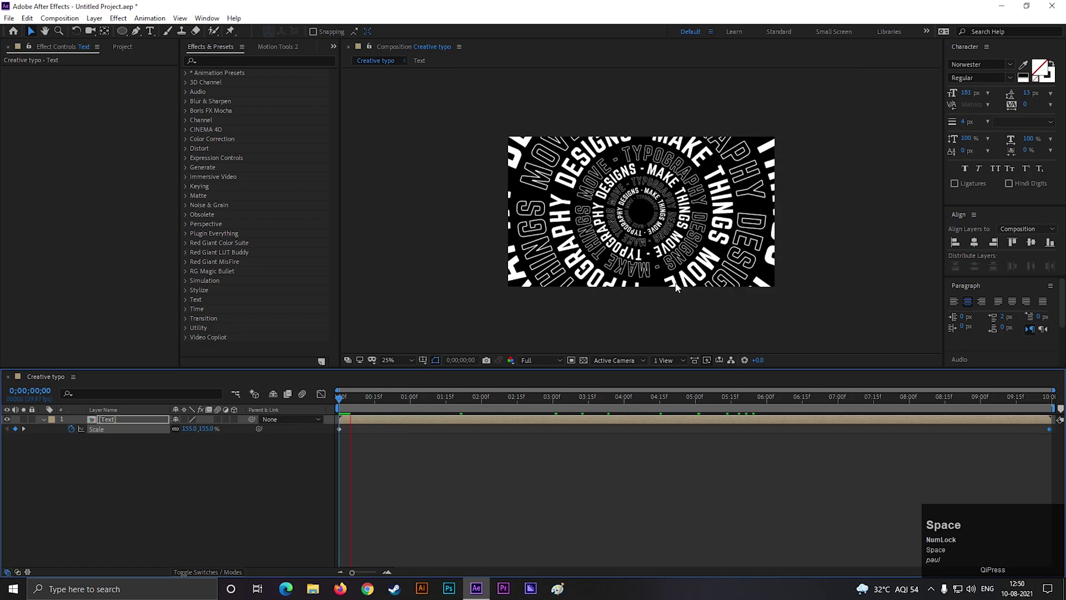
{"action": "left_click", "coordinate": [348, 416]}
{"action": "key", "text": "space"}
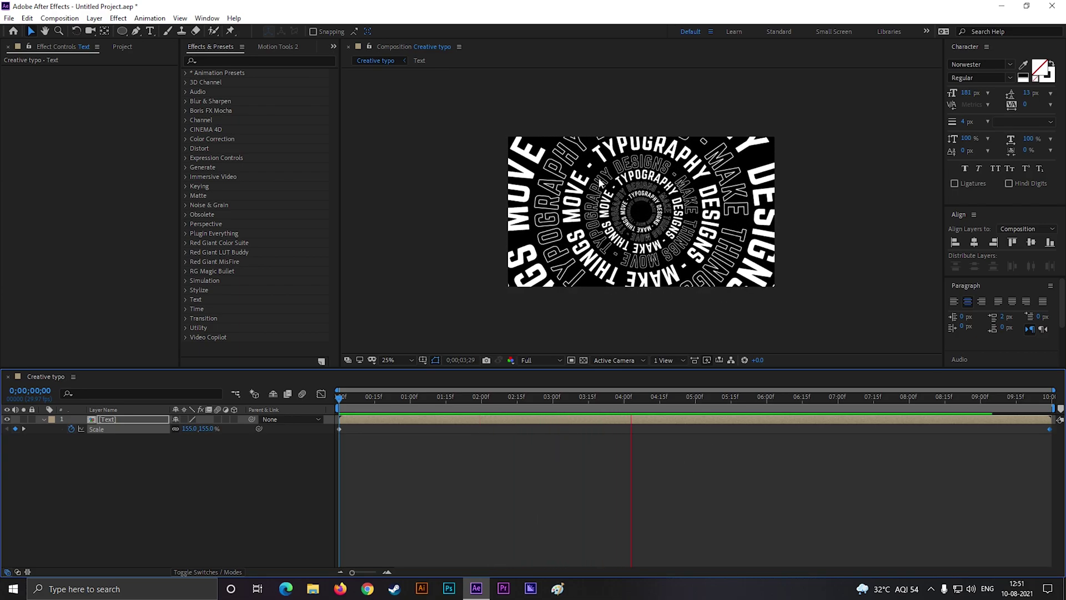
- Apply Glow to the Text layer with threshold 100 percent and radius 15
{"action": "left_click", "coordinate": [583, 324]}
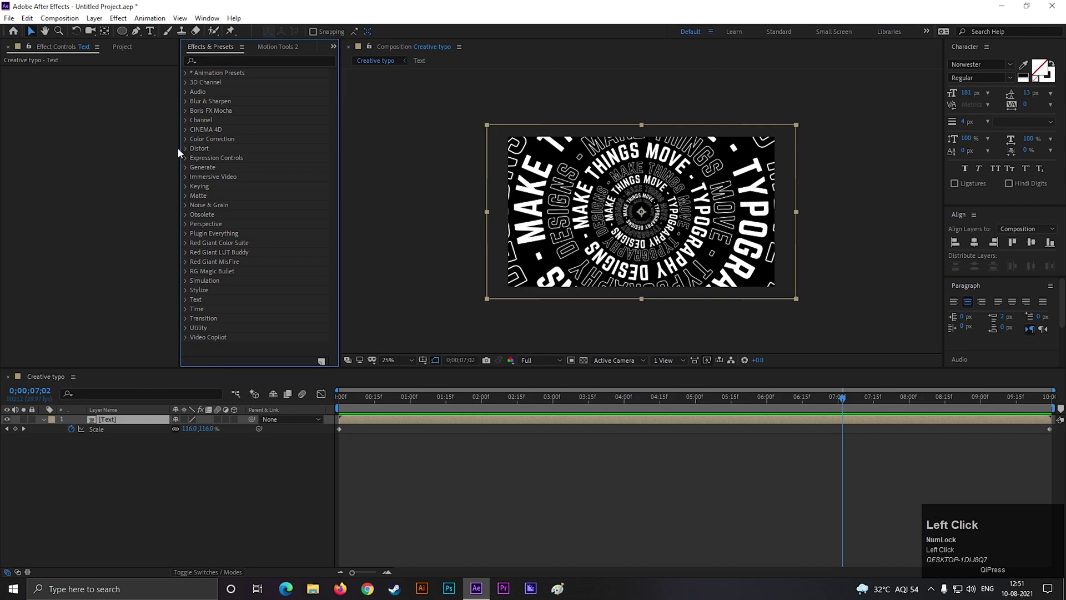
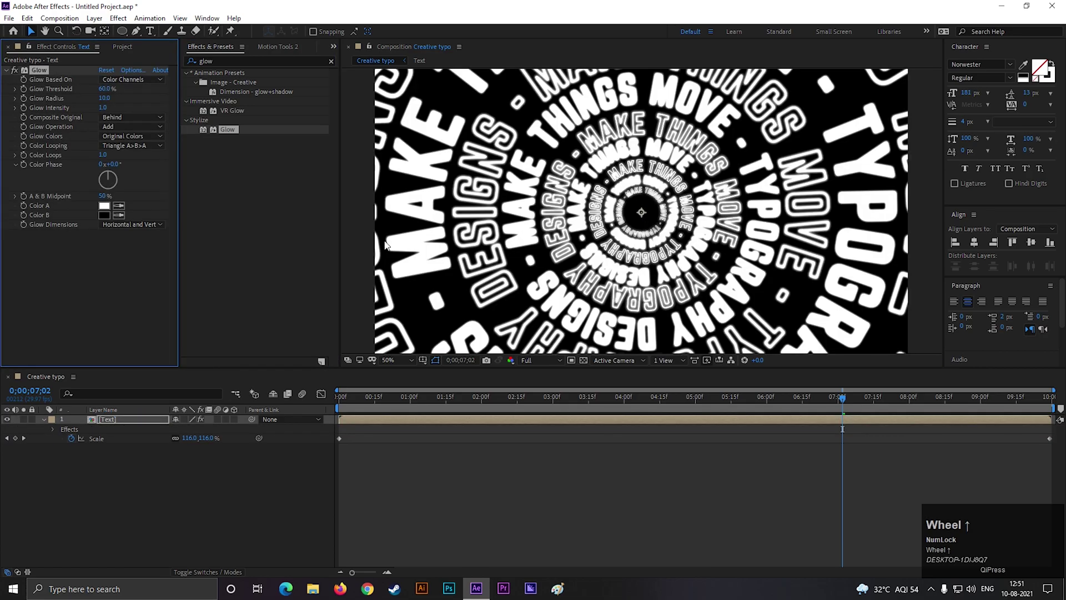
{"action": "left_click_drag", "start_coordinate": [113, 95], "coordinate": [487, 218]}
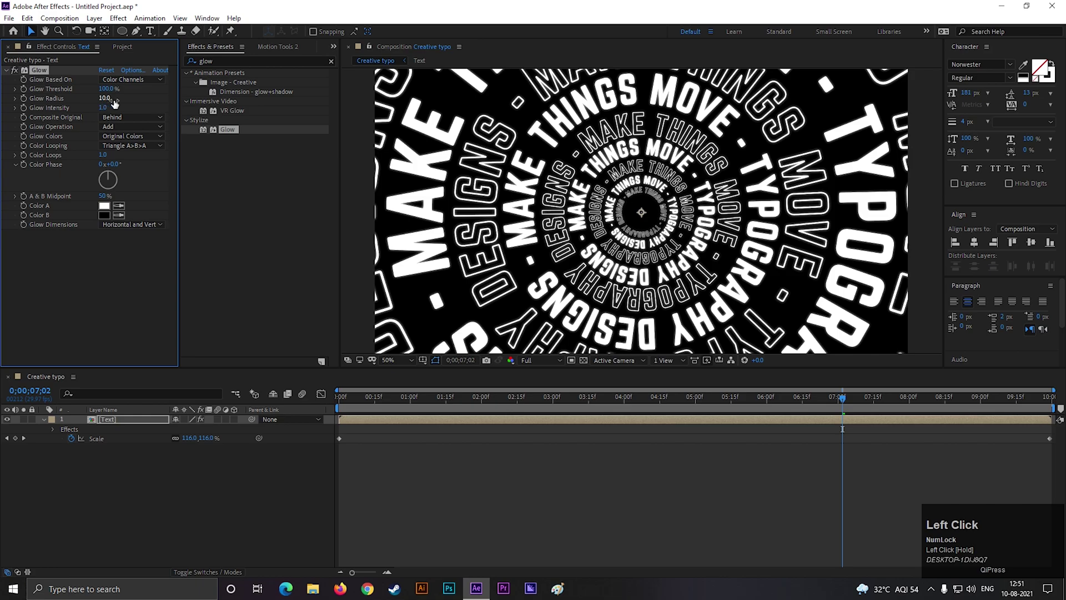
{"action": "scroll", "scroll_direction": "down", "scroll_amount": 3}
{"action": "scroll", "scroll_direction": "up", "scroll_amount": 3}
{"action": "left_click_drag", "start_coordinate": [112, 105], "coordinate": [152, 498]}
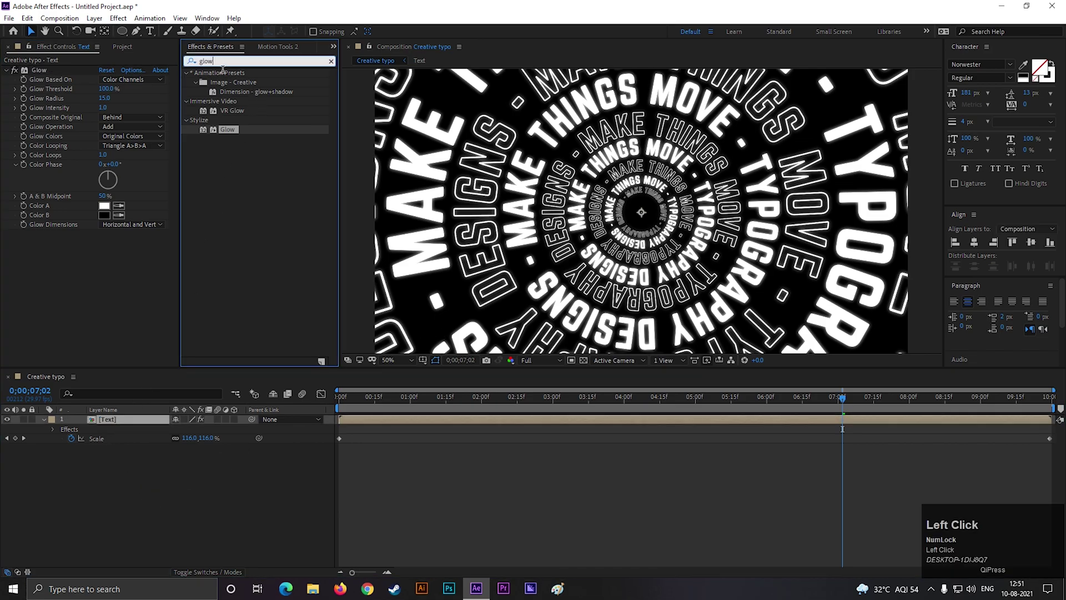
- Apply a Tint effect mapping white to purple and preview the tinted rings
{"action": "type", "text": "tin"}
{"action": "left_click_drag", "start_coordinate": [228, 211], "coordinate": [308, 383]}
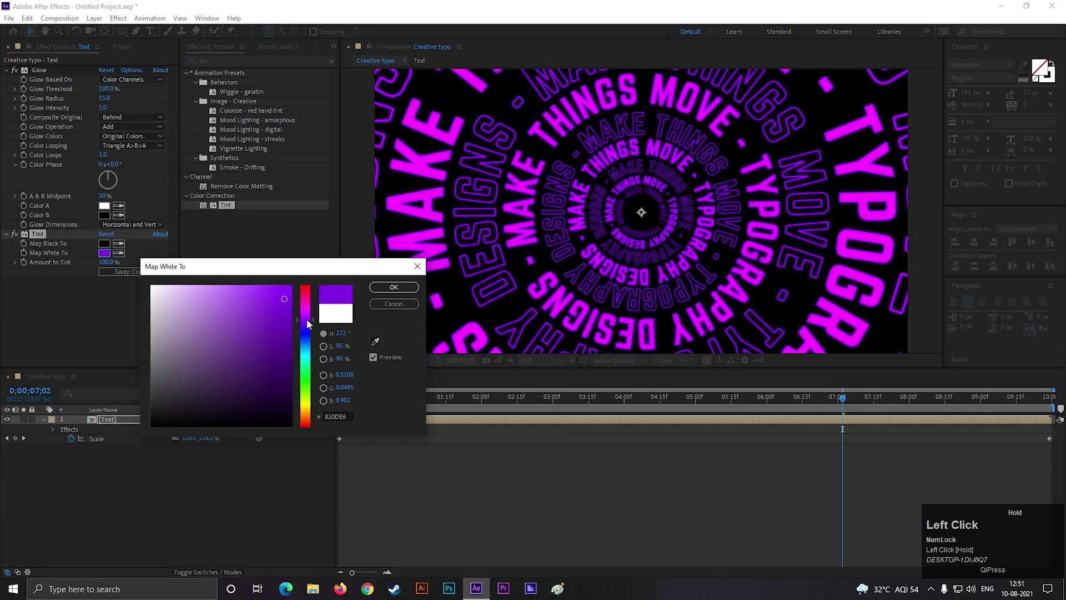
{"action": "left_click", "coordinate": [379, 287]}
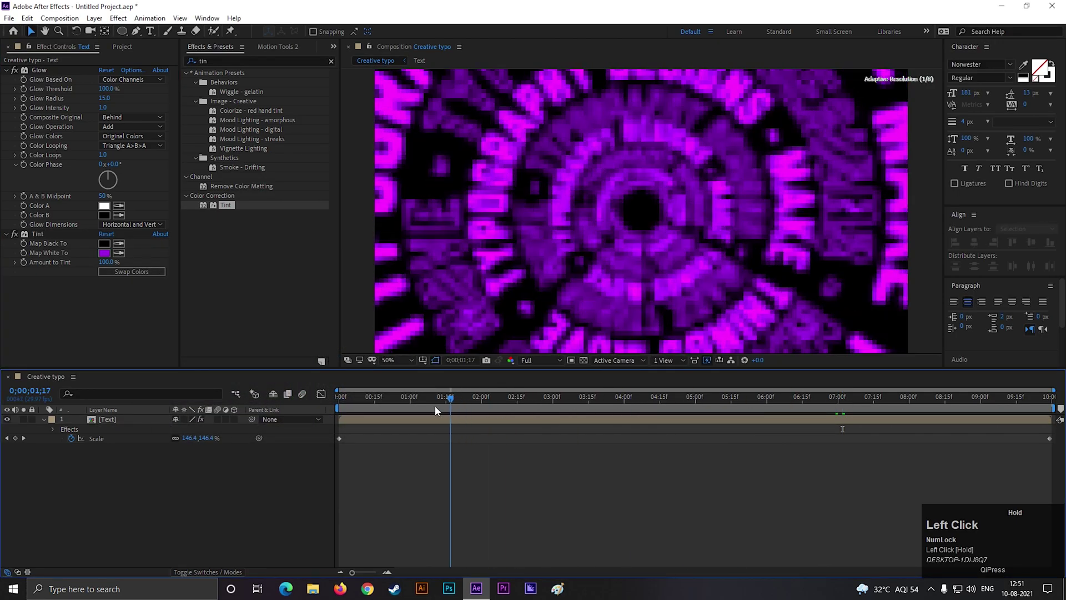
{"action": "key", "text": "space"}
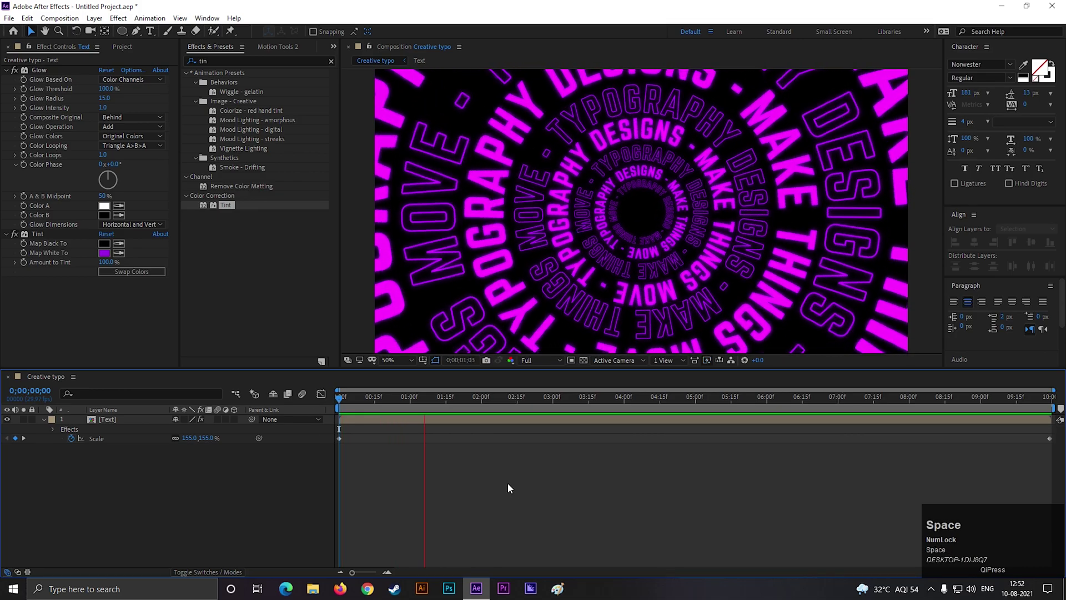
{"action": "scroll", "scroll_direction": "down", "scroll_amount": 3}
{"action": "scroll", "scroll_direction": "up", "scroll_amount": 3}
{"action": "left_click", "coordinate": [683, 224]}
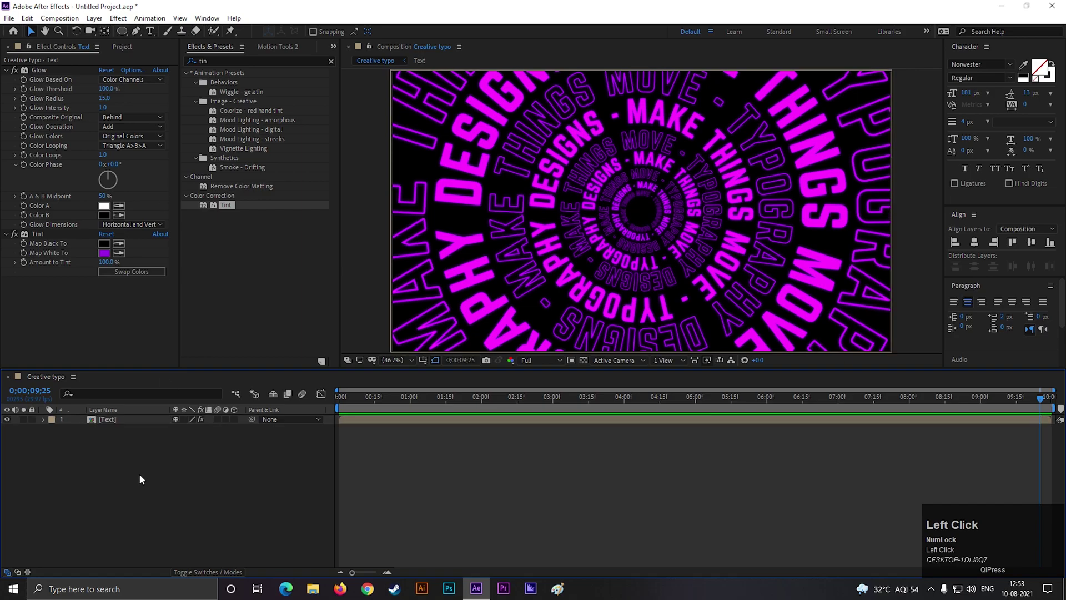
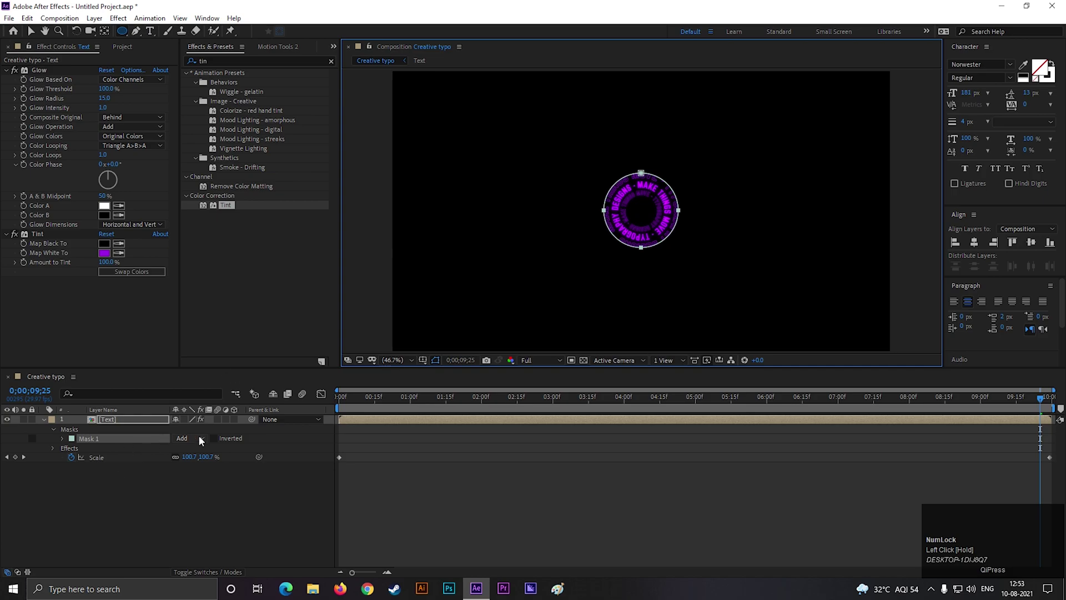
- Feather the subtracted centre mask on the Text layer to 144 pixels
{"action": "scroll", "scroll_direction": "up", "scroll_amount": 3}
{"action": "key", "text": "s"}
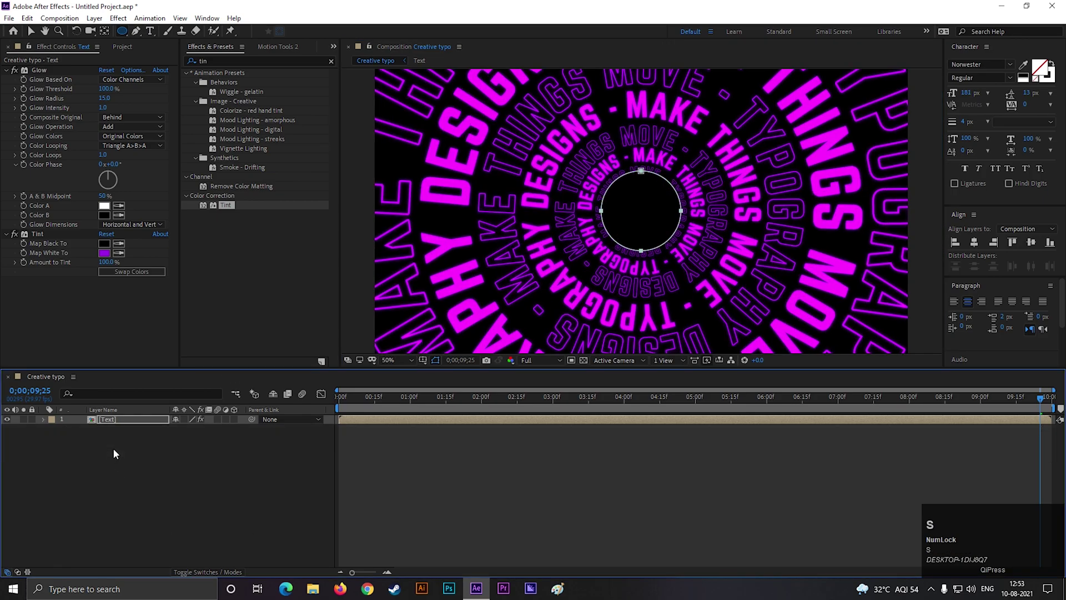
{"action": "key", "text": "f"}
{"action": "left_click_drag", "start_coordinate": [203, 444], "coordinate": [528, 479]}
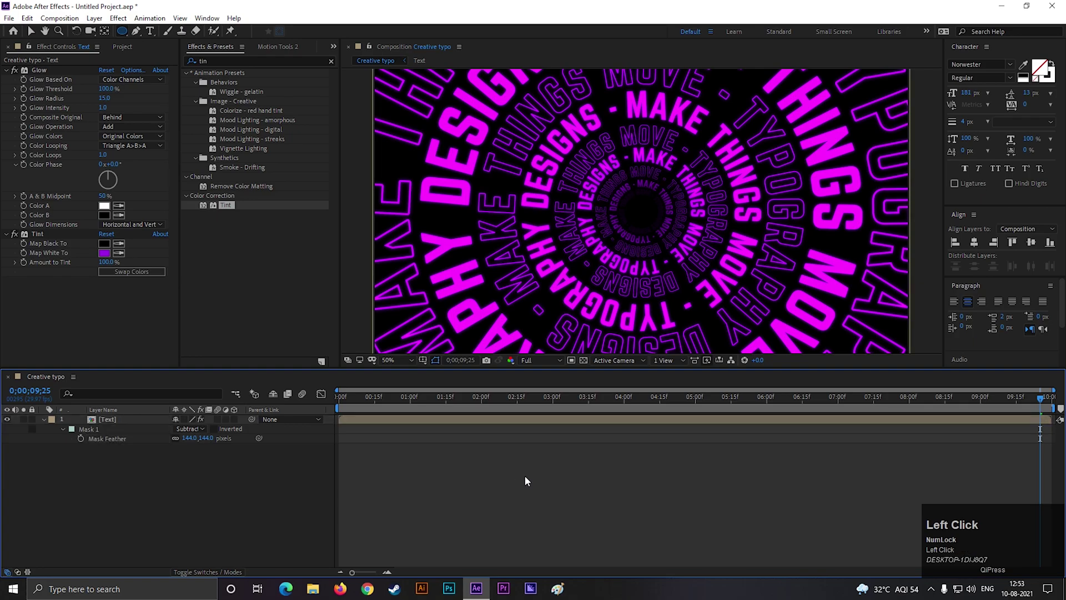
{"action": "key", "text": "space"}
{"action": "scroll", "scroll_direction": "down", "scroll_amount": 3}
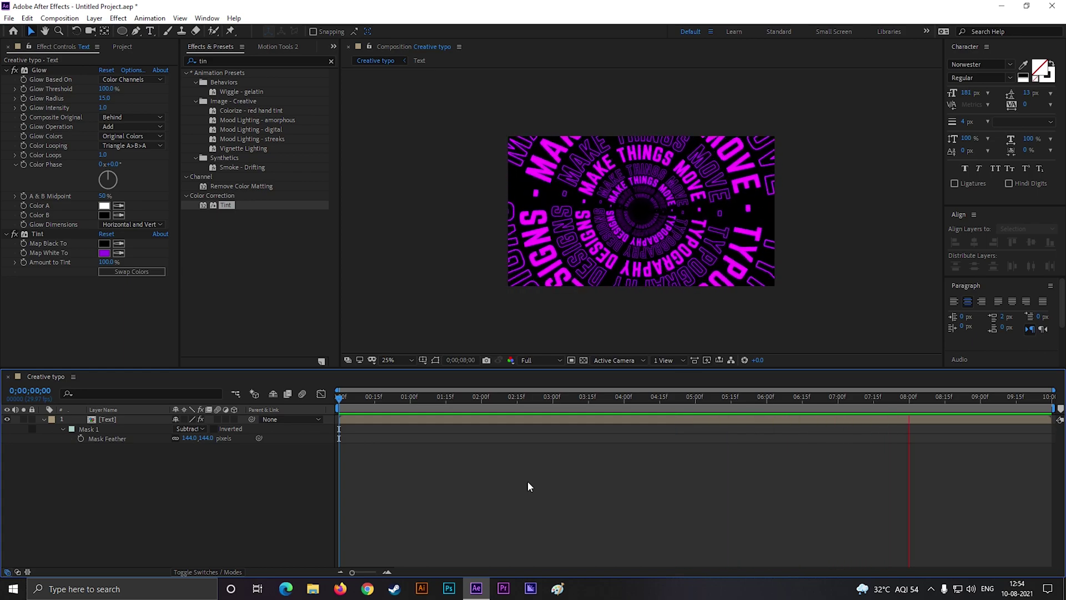
{"action": "key", "text": "space"}
{"action": "left_click", "coordinate": [613, 502]}
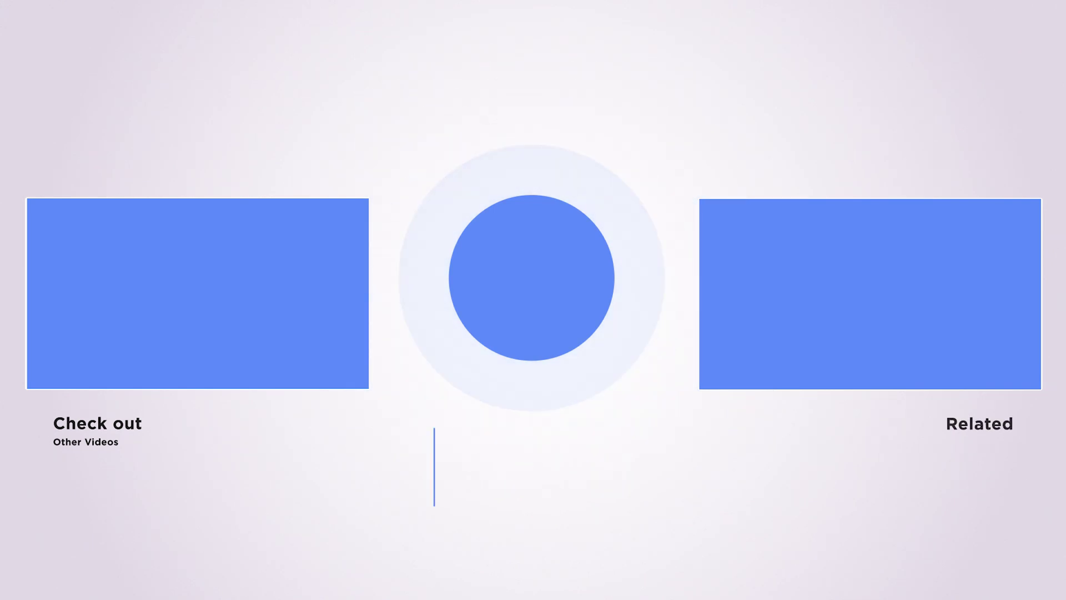